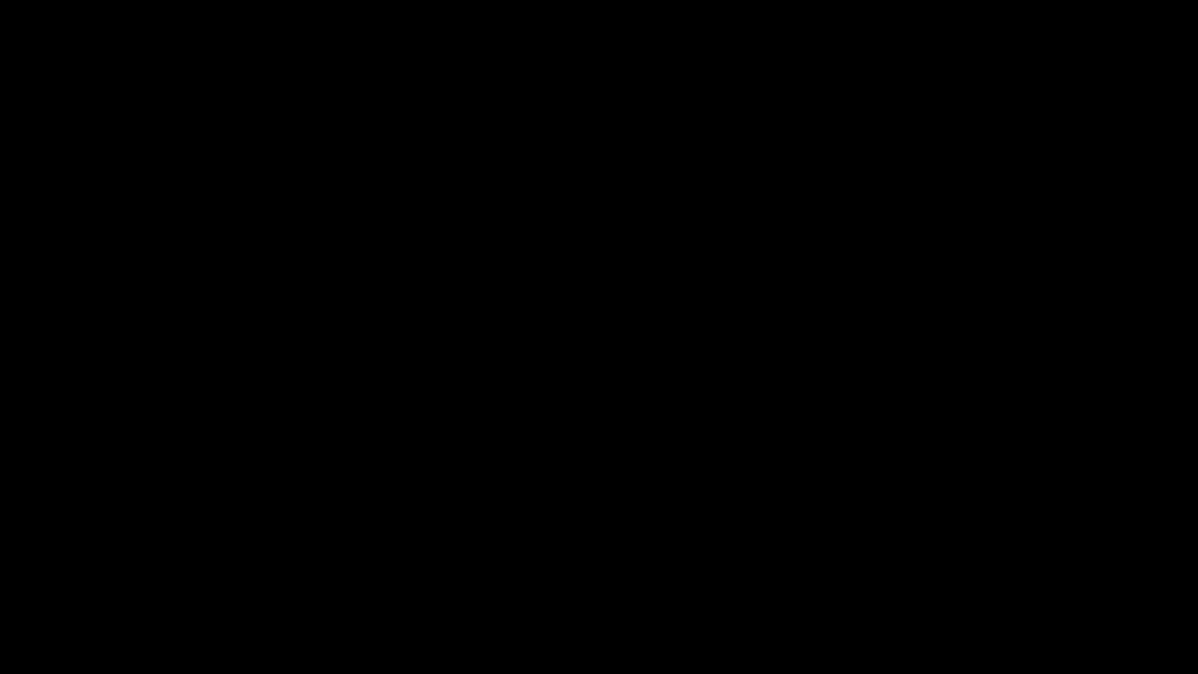
Step: Step through the pink and blue rough sketch frames of the sword-swing animation
key(ctrl+v)
key(ctrl+v)
key(ctrl+t)
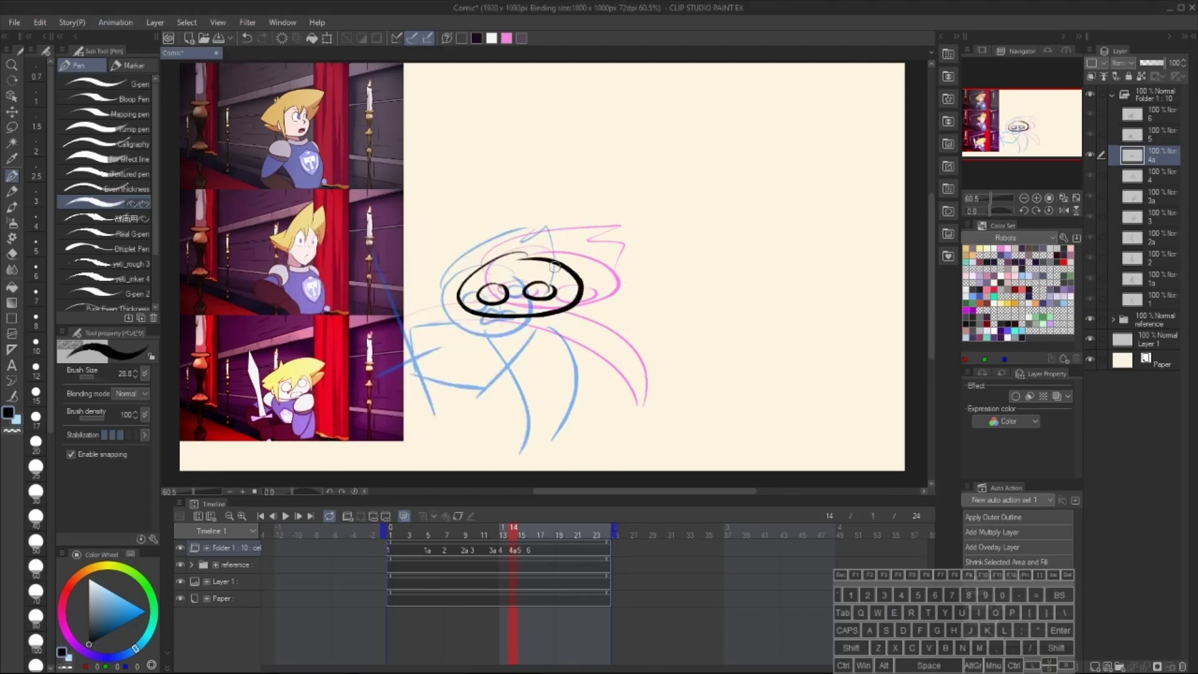
key(space)
key(ctrl+z)
key(space)
key(.)
key(space)
key(alt+Delete)
key(e)
key(space)
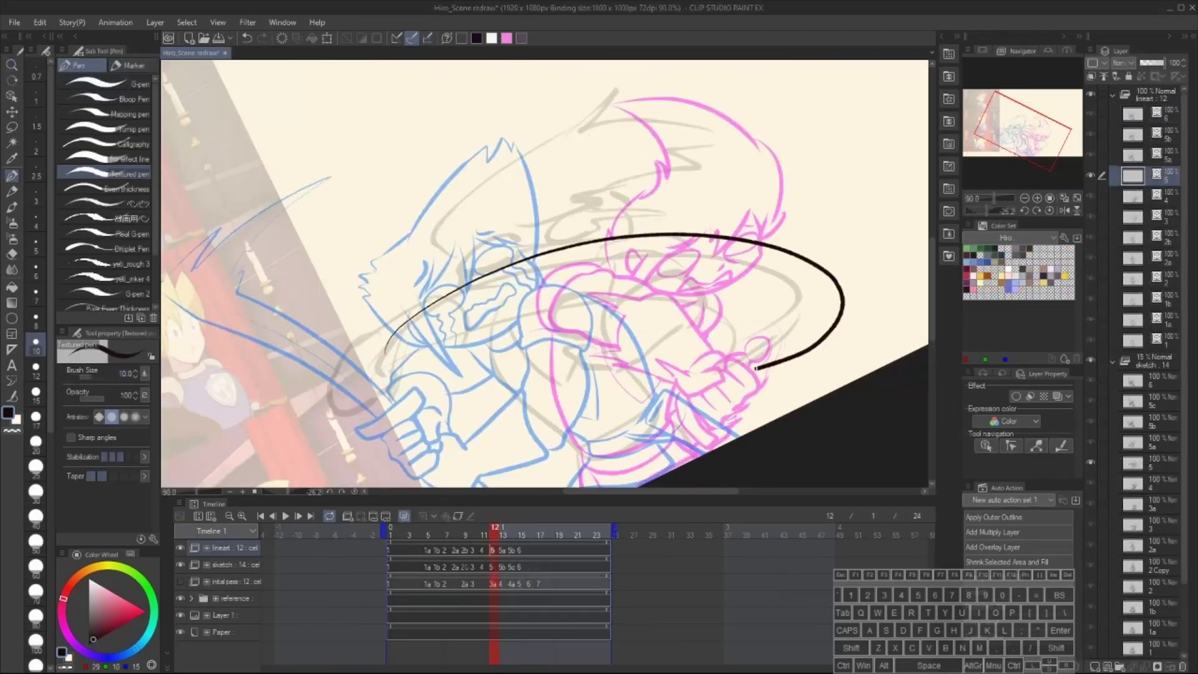
key(ctrl+e)
Step: Continue stepping through the black lineart and flat-colour fill frames of the scene
key(z)
key(space)
key(space)
key(y)
key(.)
key(space)
key(space)
key(space)
key(space)
key(e)
key(space)
key(ctrl+z)
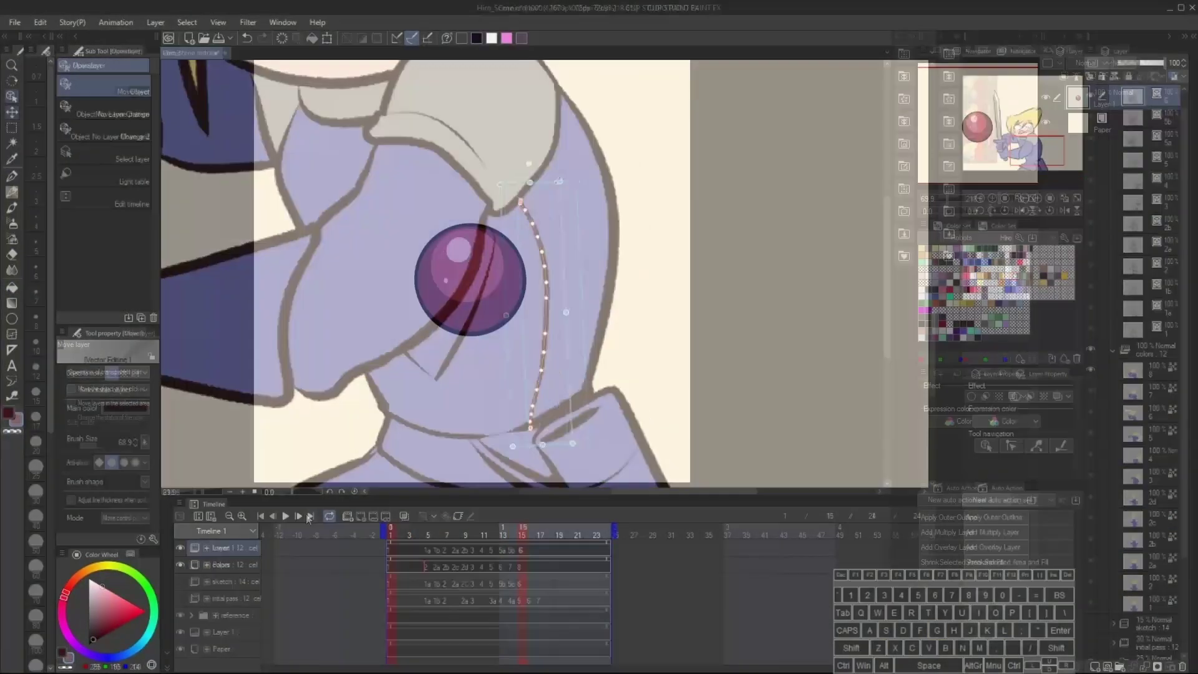
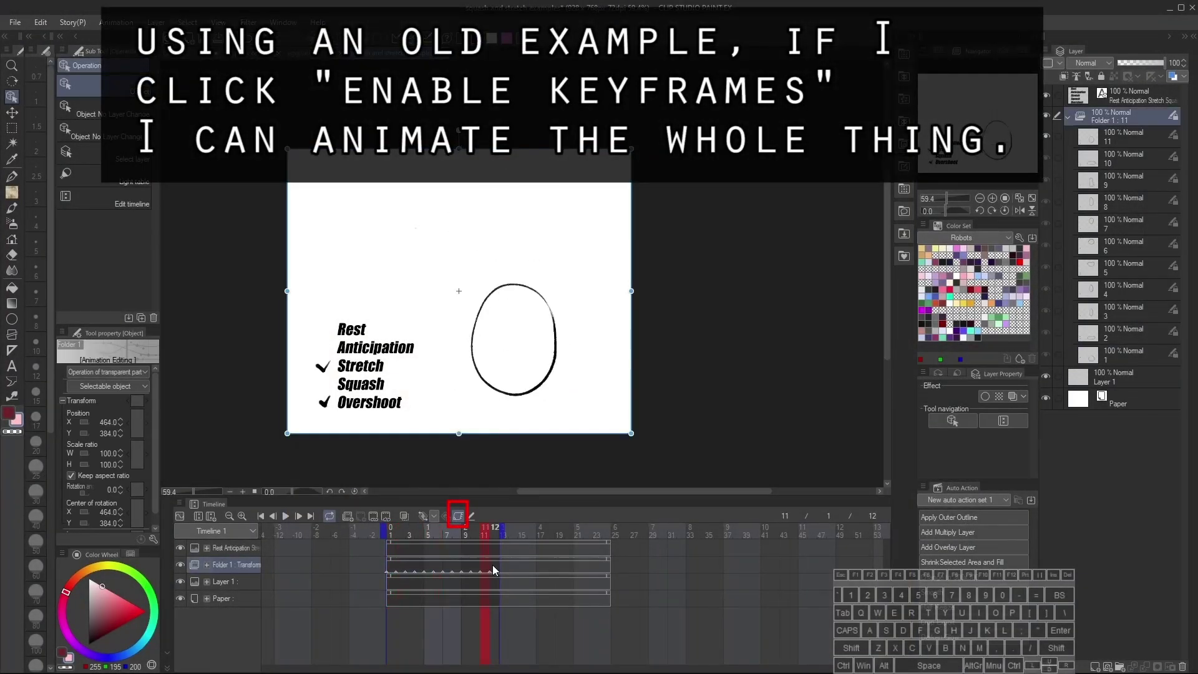
Step: Toggle Enable Keyframes off on the squash and stretch egg folder, restoring its hand-drawn frames
key(q)
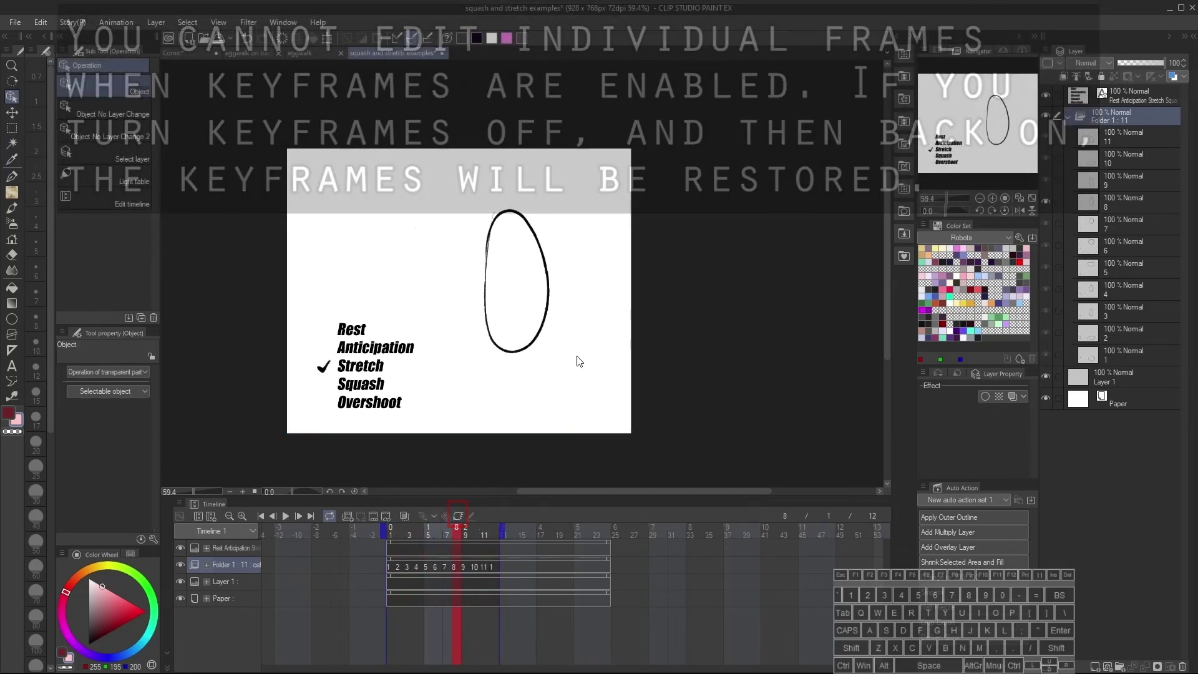
key(b)
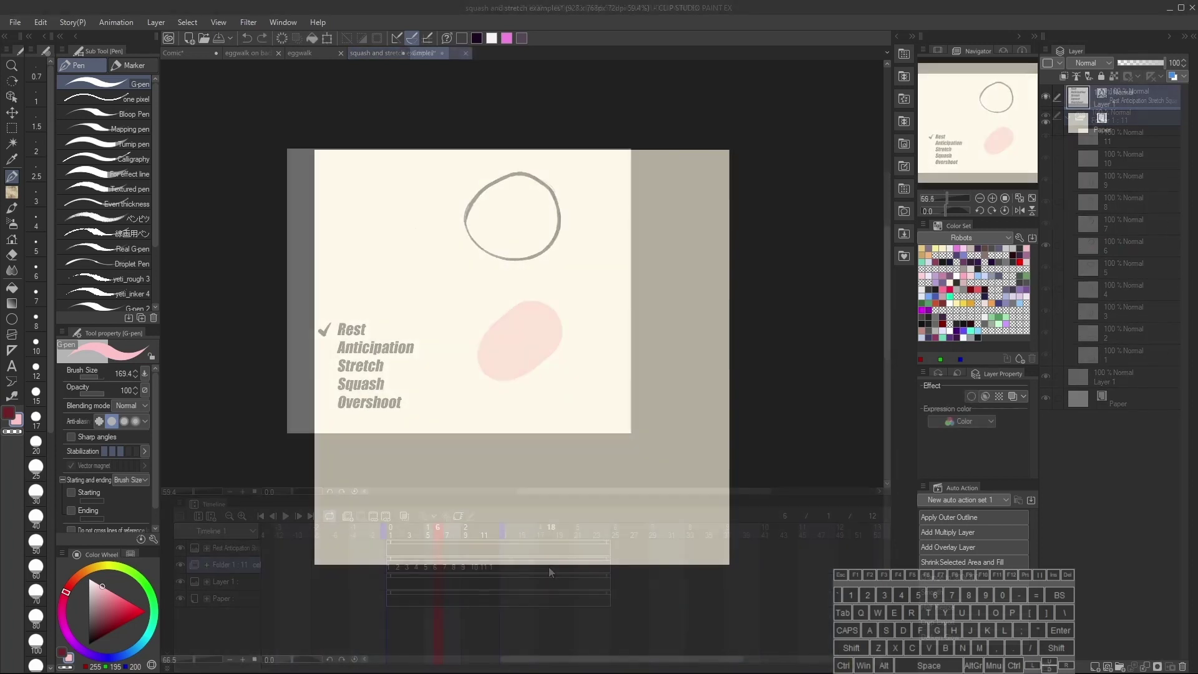
Step: Fill a rectangle selection with dark red and convert the layer to a file object named 'file object example'
key(m)
key(x)
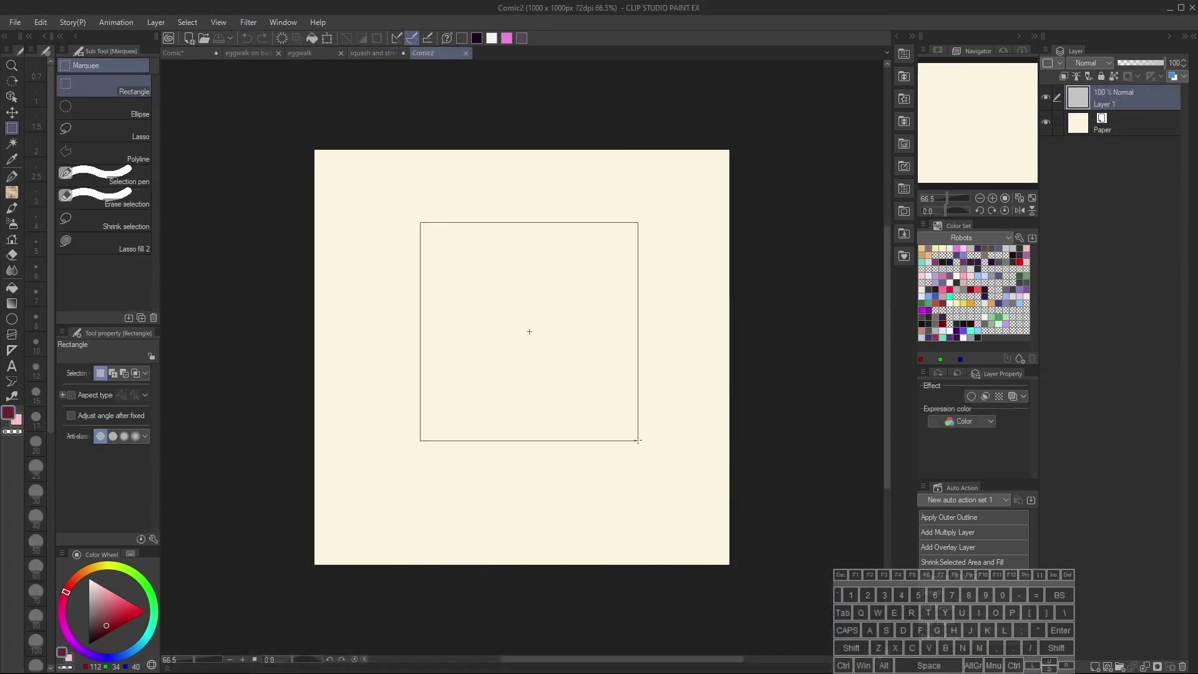
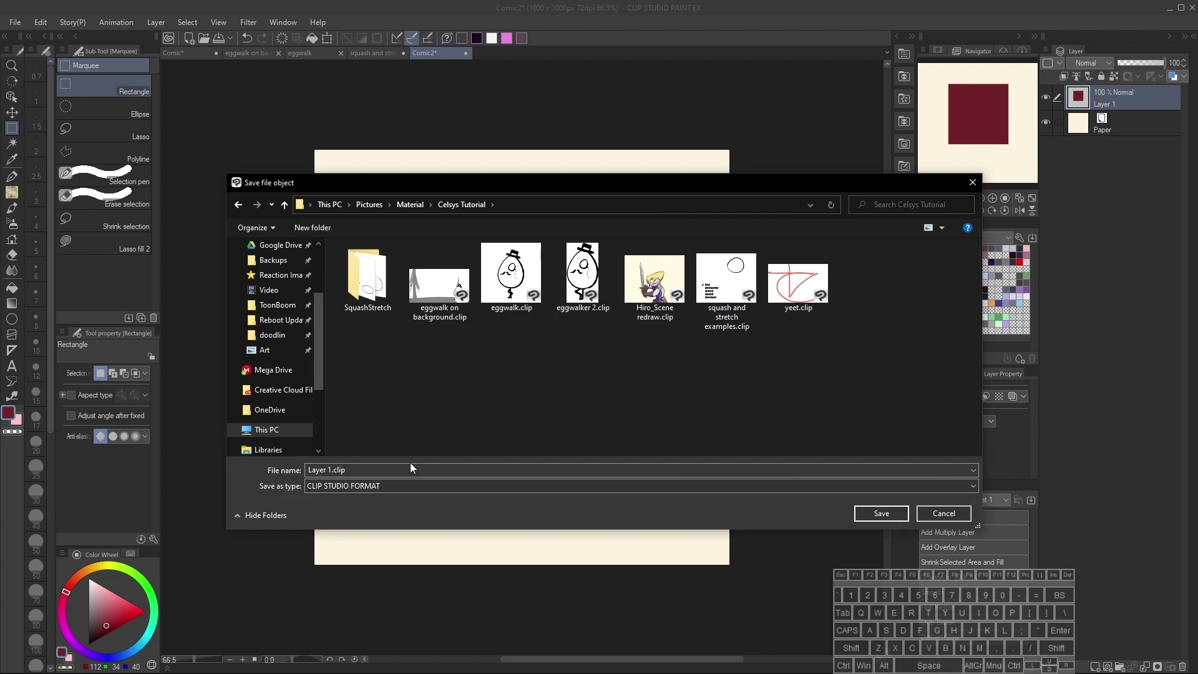
key(space)
key(space)
key(Return)
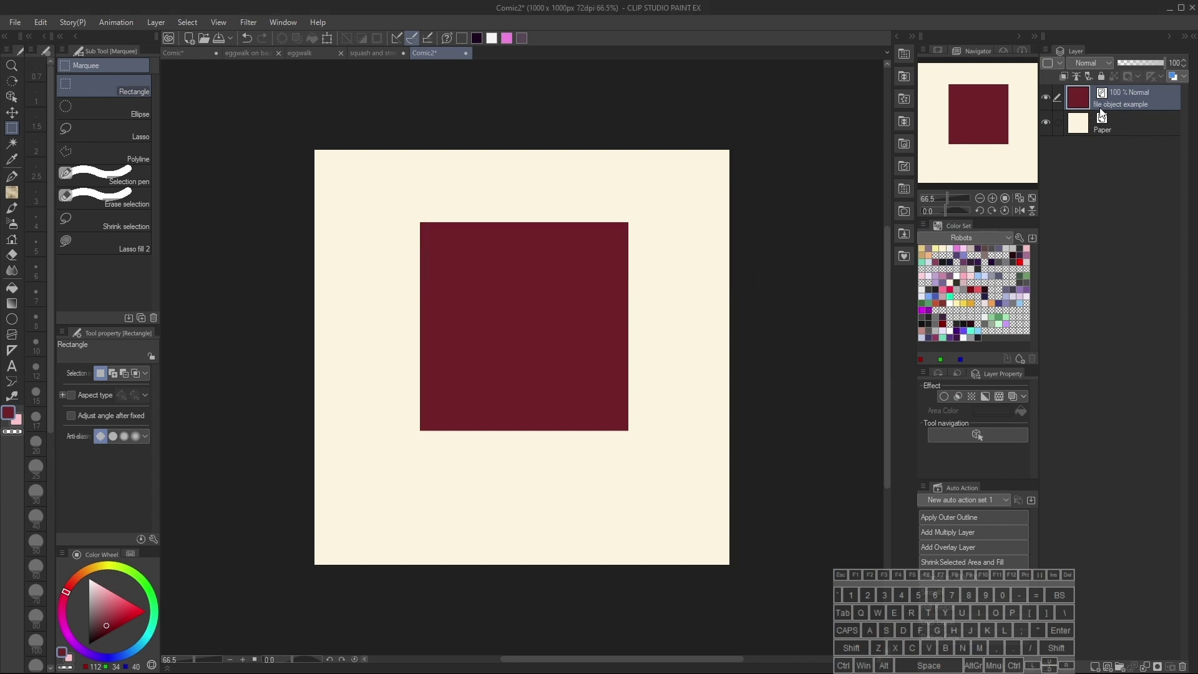
Step: Paint a pink heart creature into the file object, save it, and move the updated square toward the lower left in Comic2
key(b)
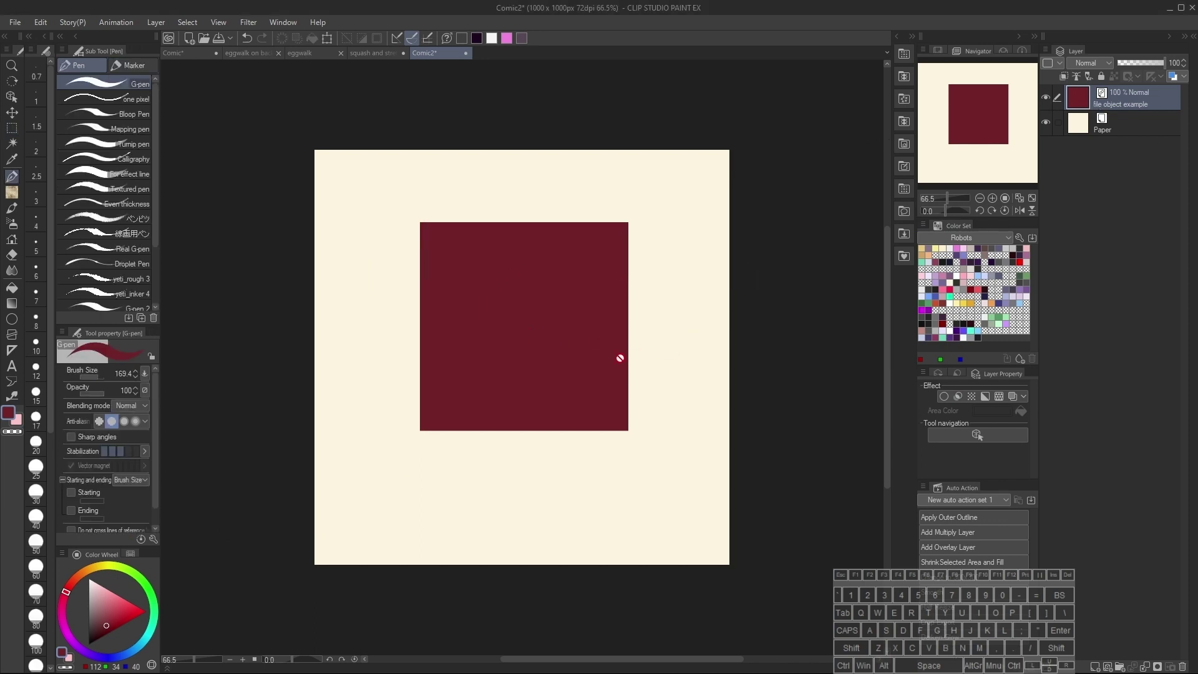
key(ctrl+o)
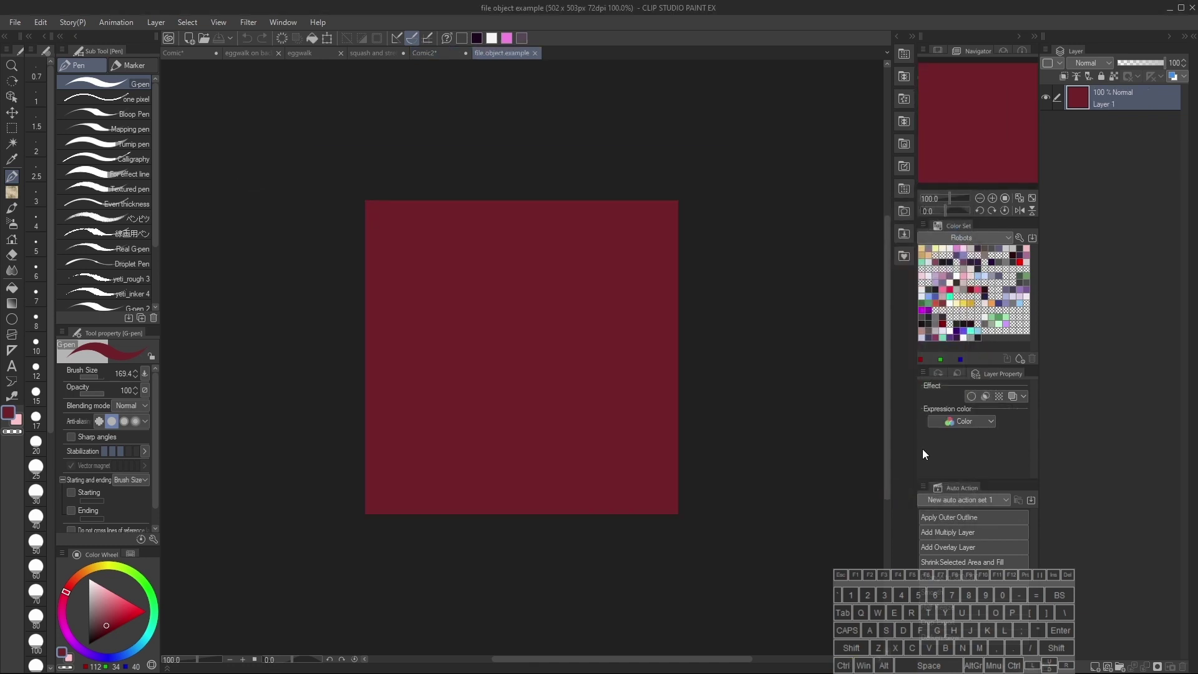
key(x)
key(v)
key(b)
key(x)
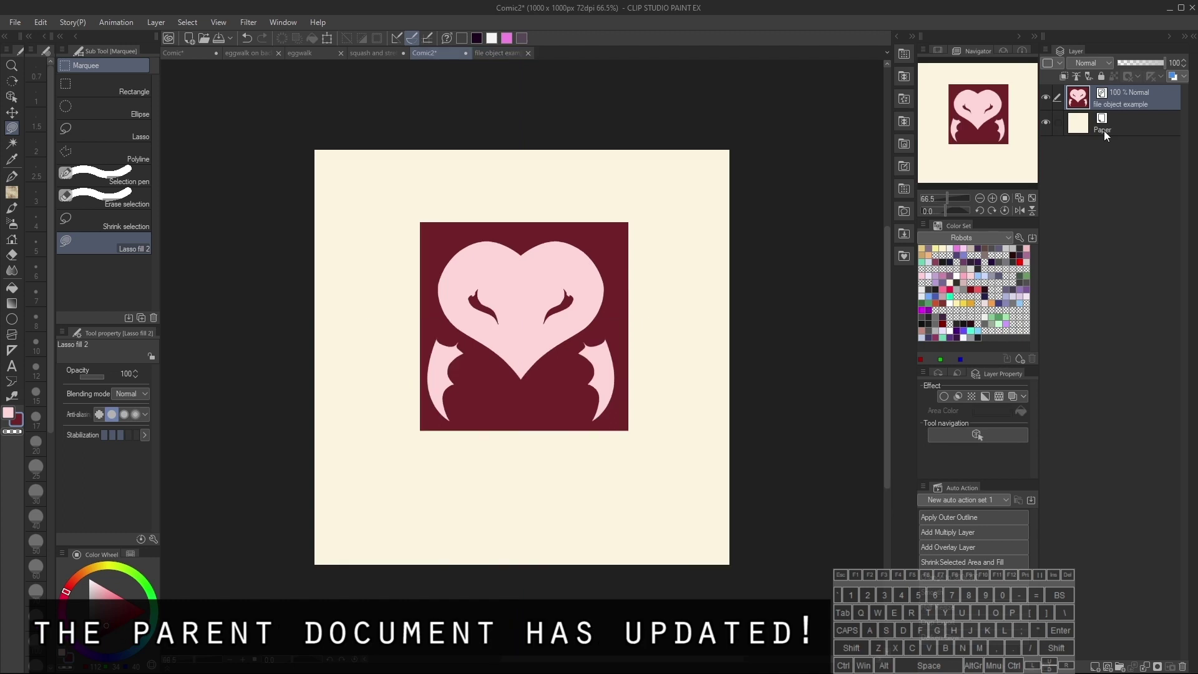
Step: Duplicate the heart file-object layer and start a free transform on the copy, then undo it
key(v)
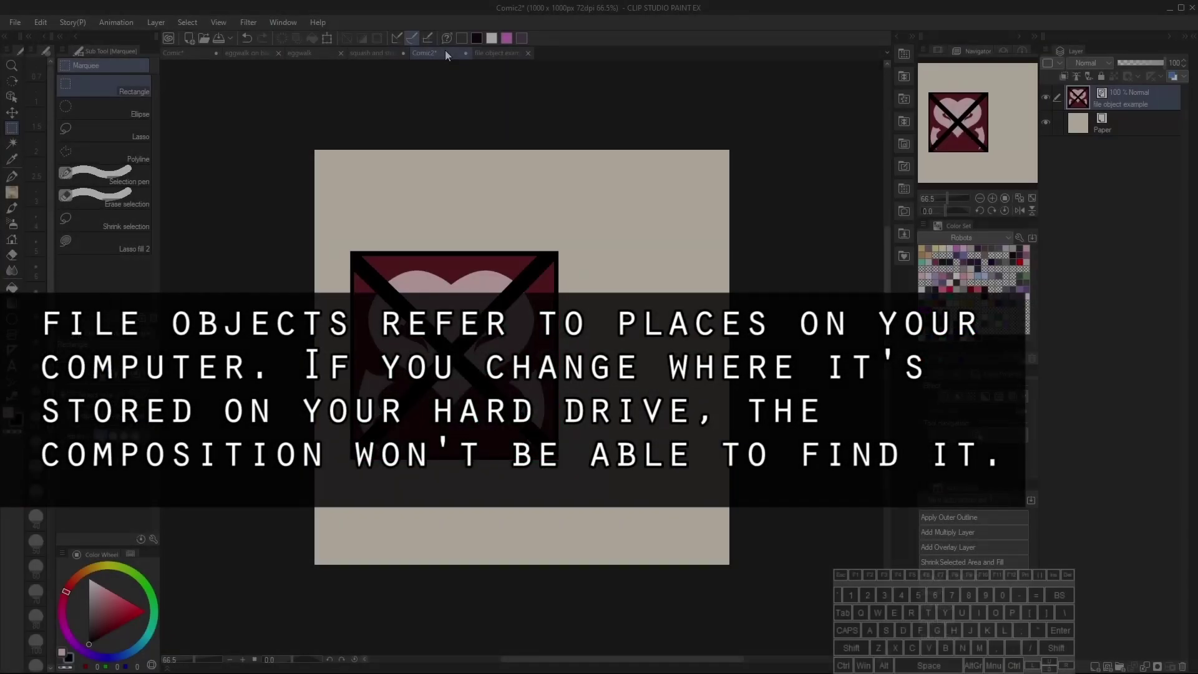
key(ctrl+j)
key(v)
key(ctrl+t)
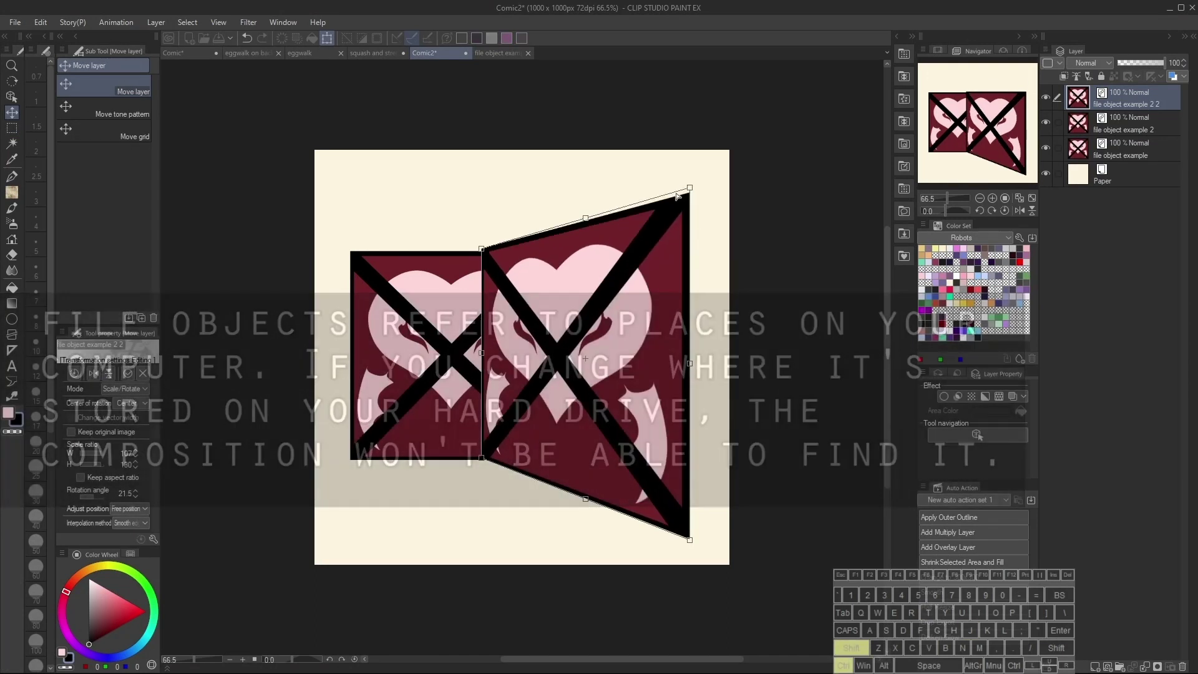
key(ctrl+z)
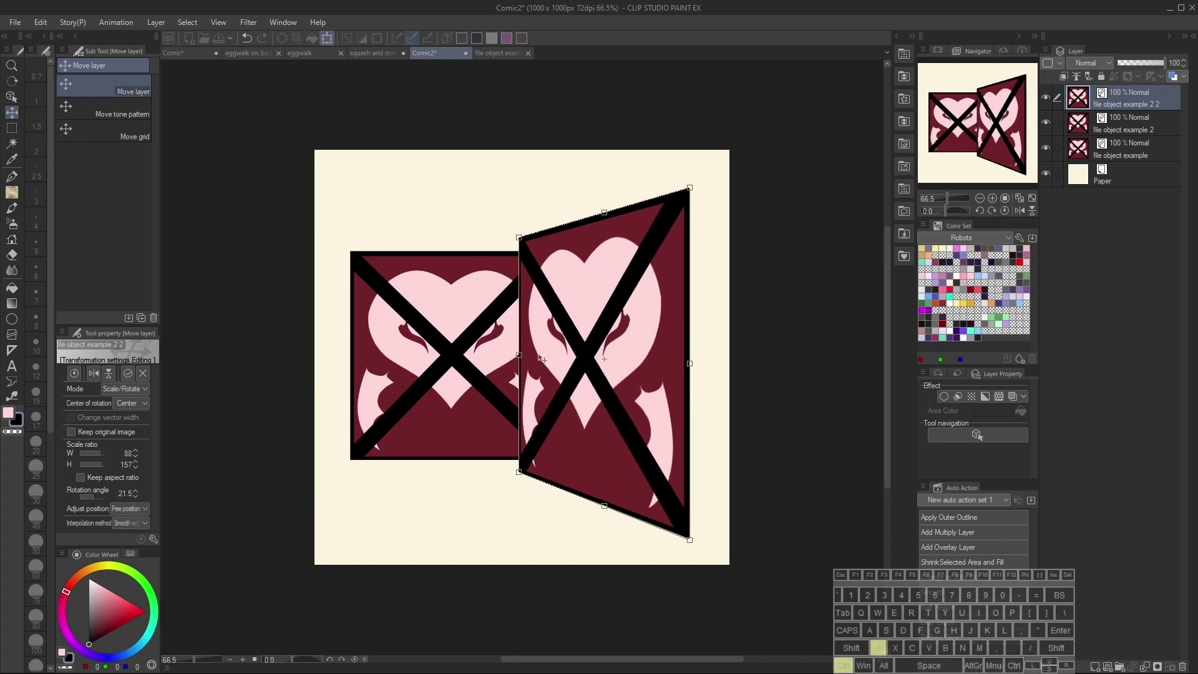
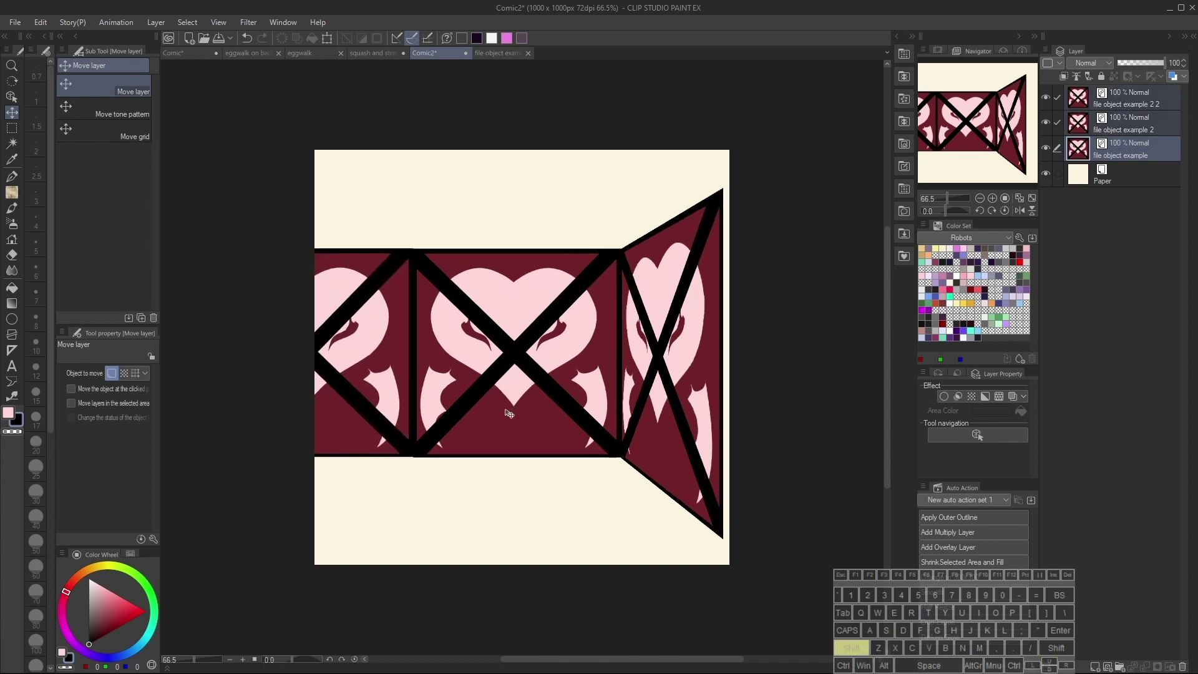
Step: Free-transform the copies into a skewed left wall and a floor so the panels form a perspective room
key(ctrl+t)
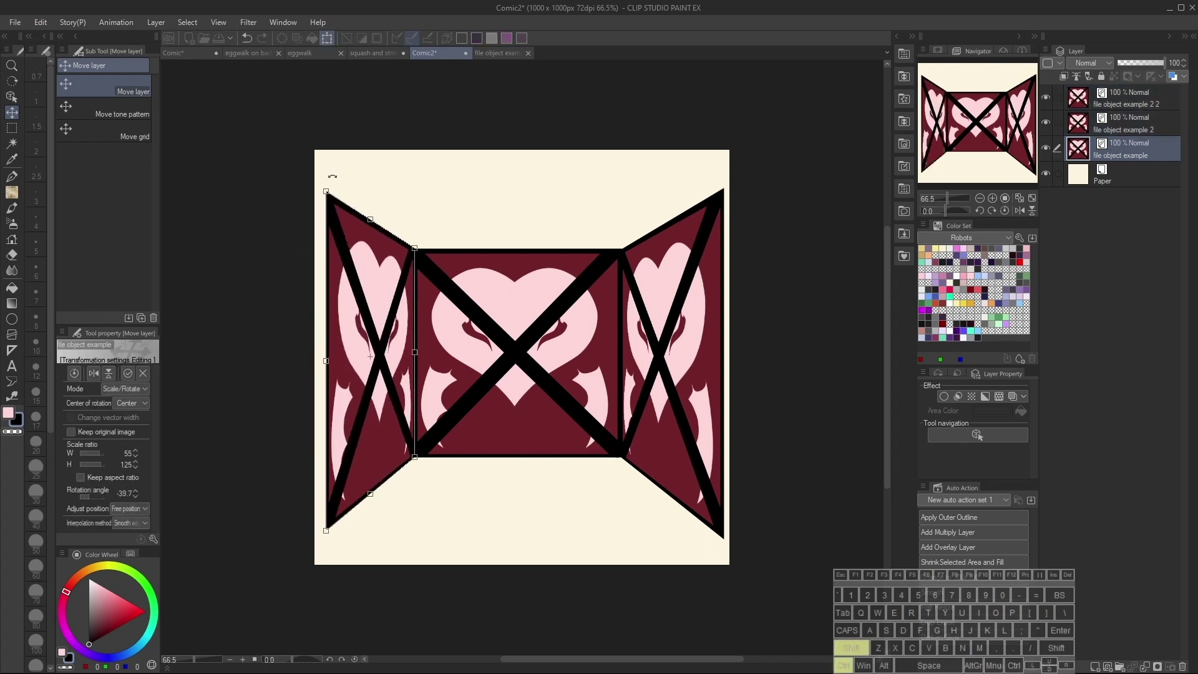
key(shift+Return)
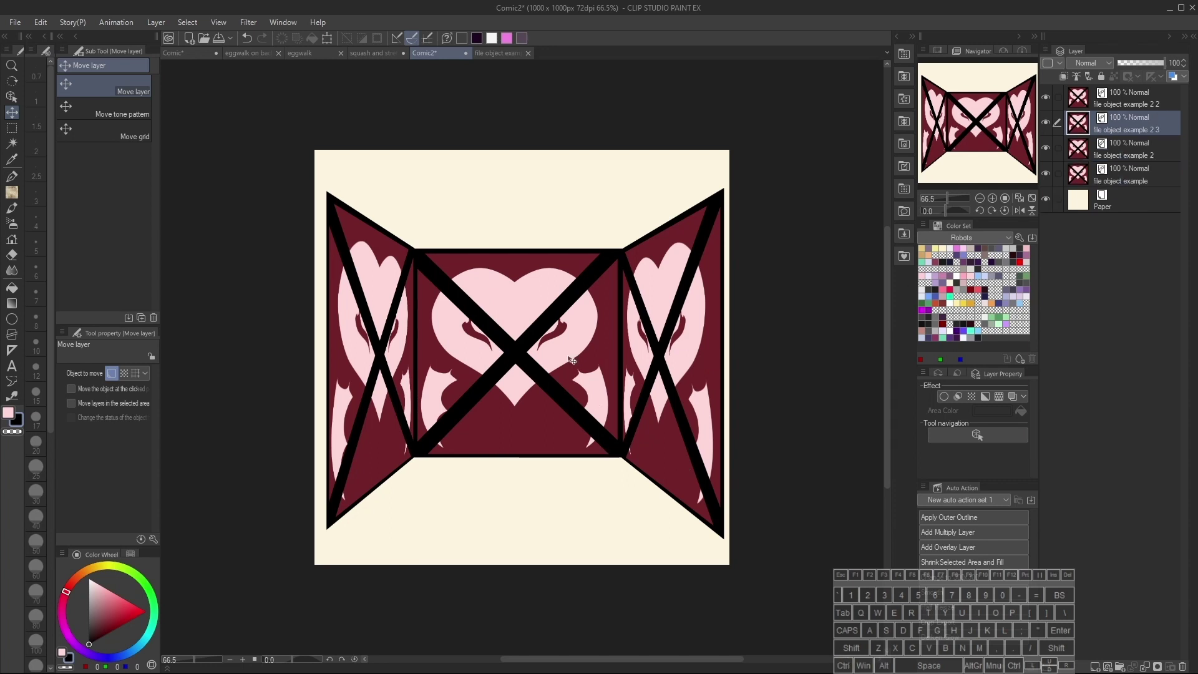
key(ctrl+t)
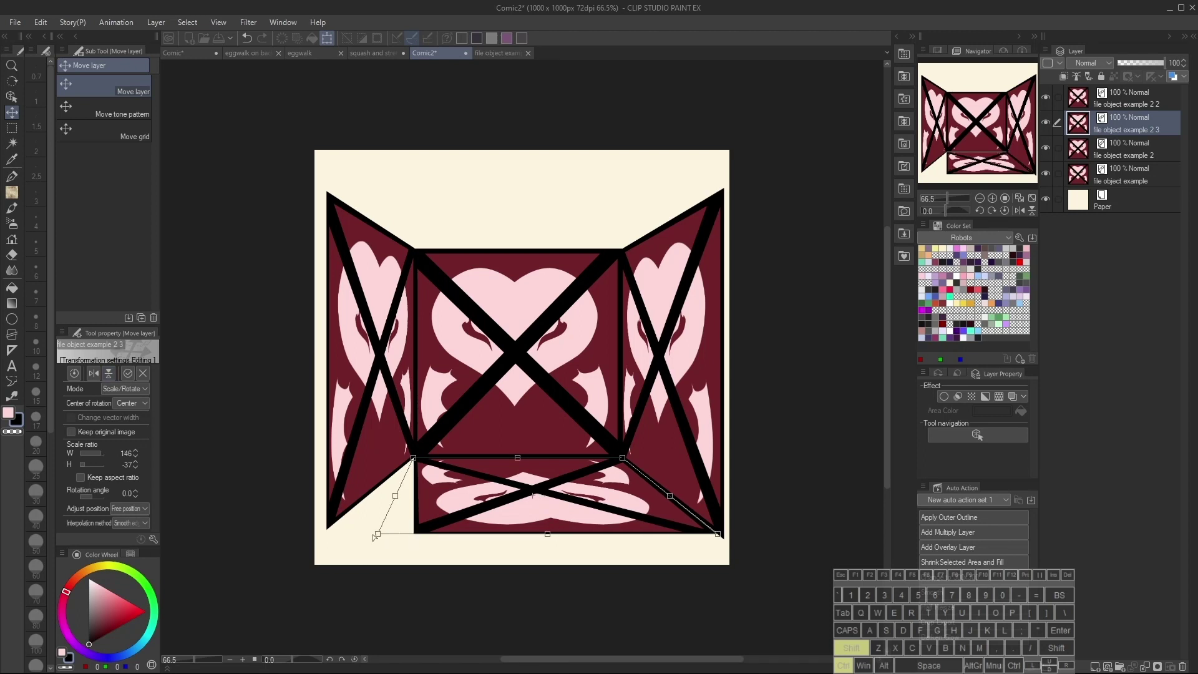
key(shift+Return)
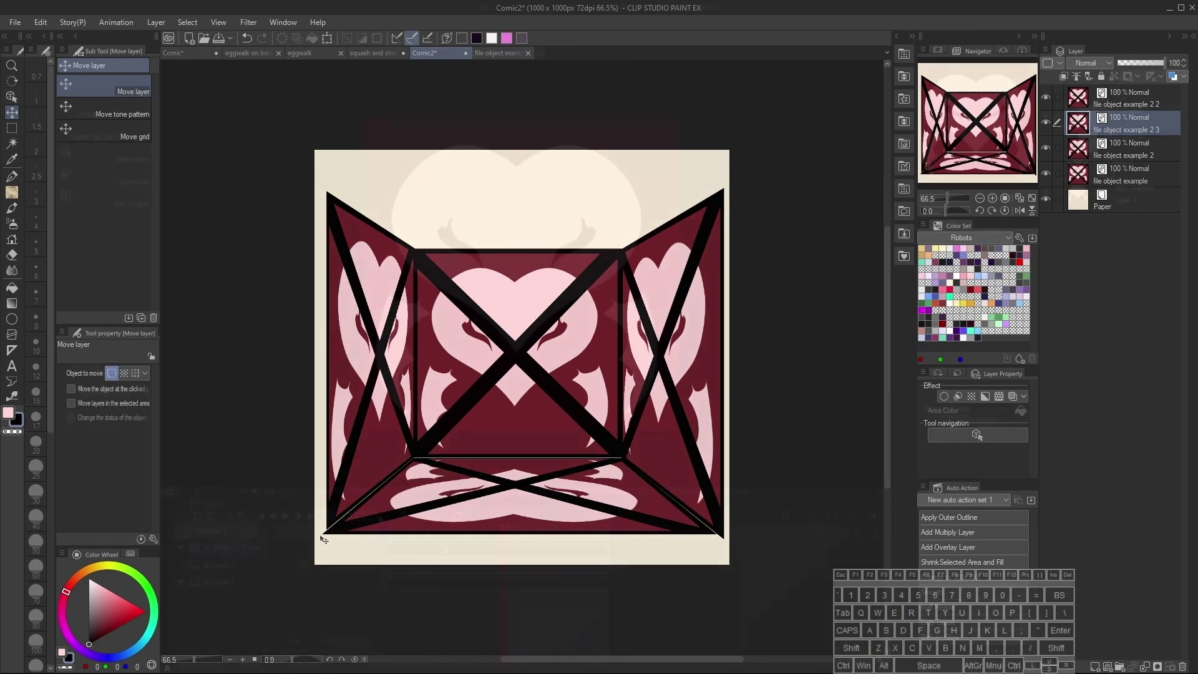
key(b)
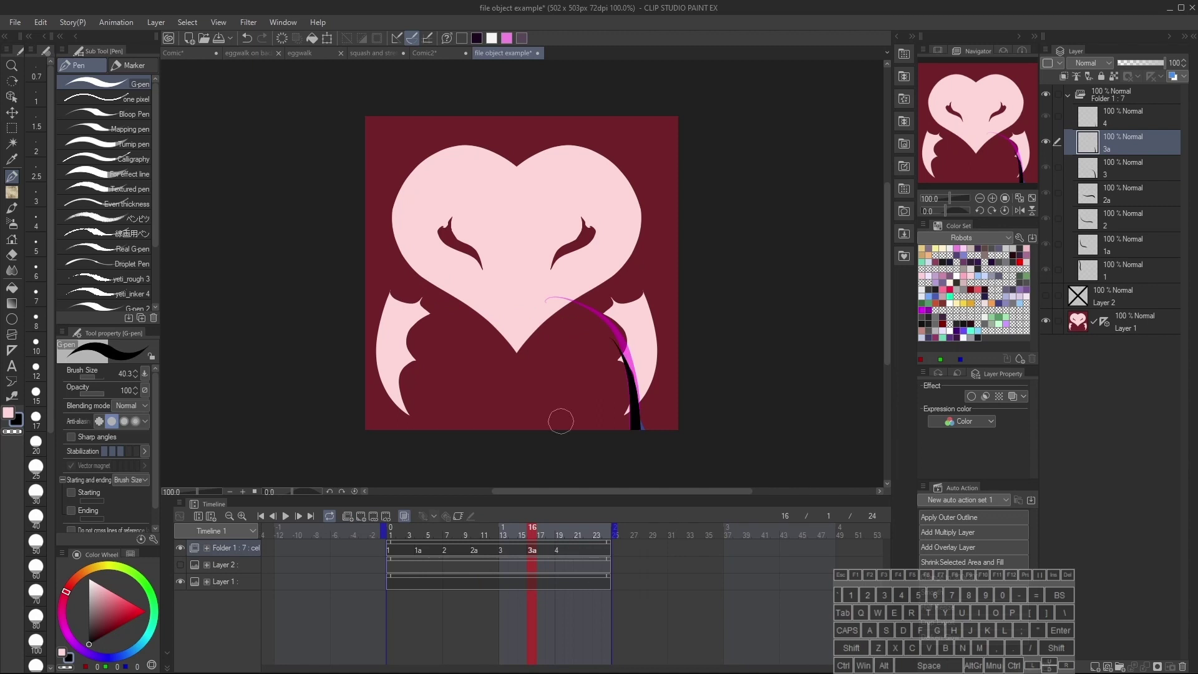
Step: Add in-between cels 1a, 2a, 3a and frame 5 to the stroke animation, then show the blank Comic2 page
key(v)
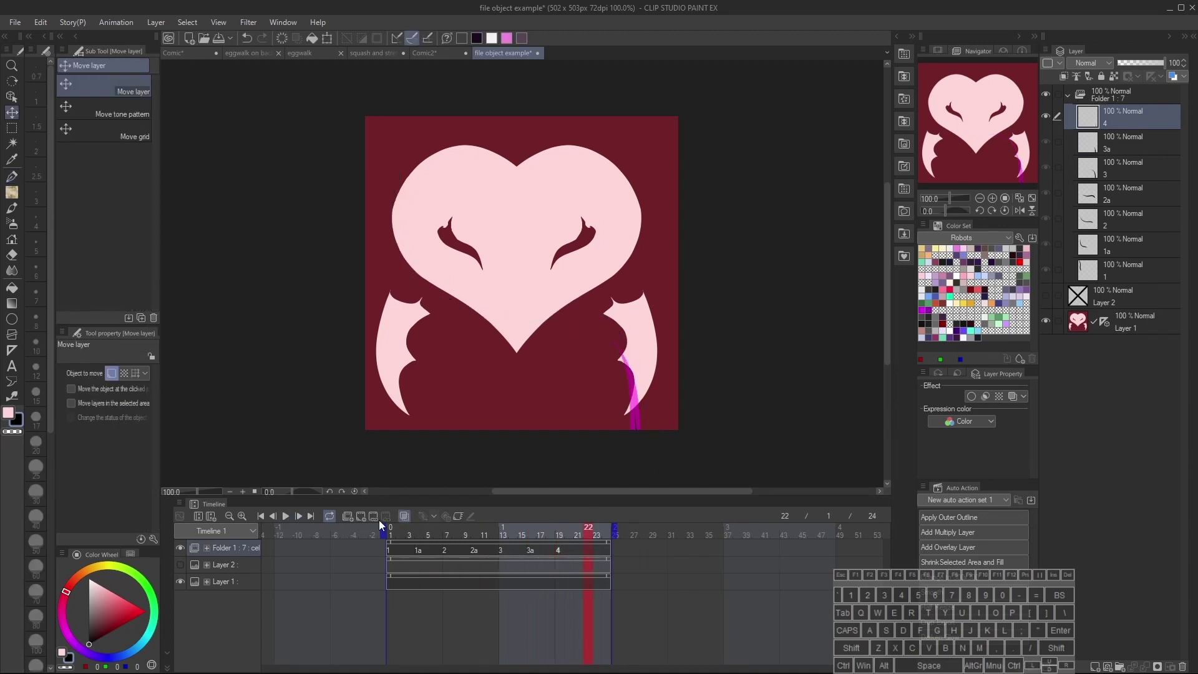
key(Escape)
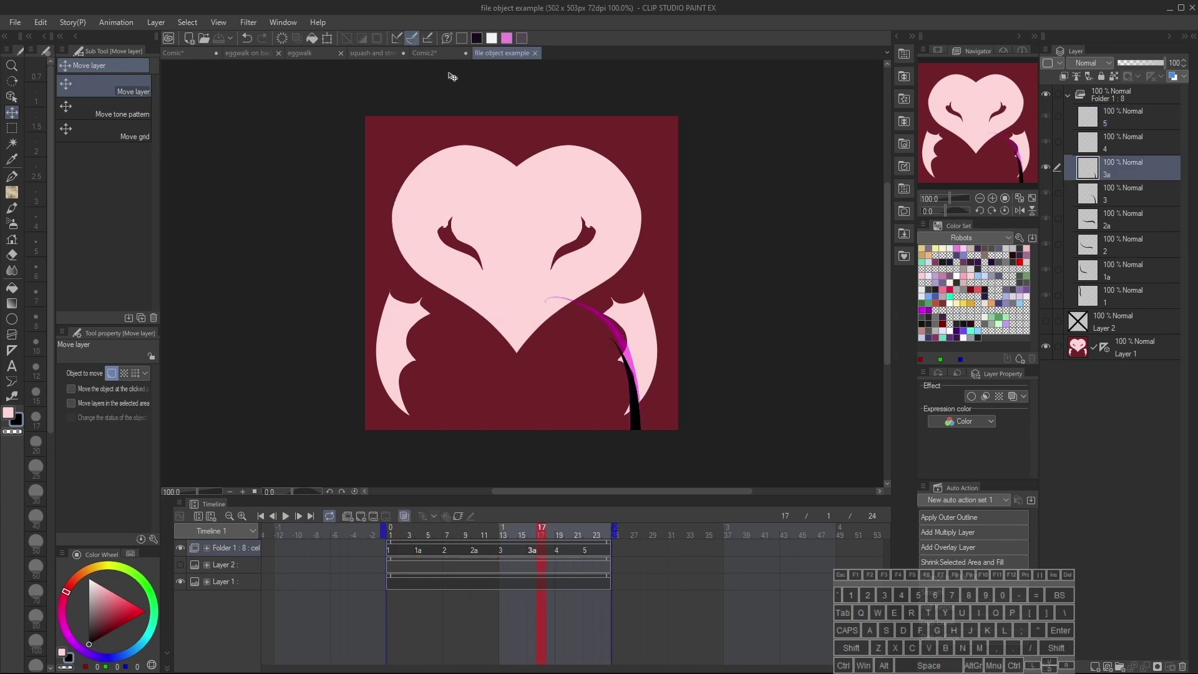
key(q)
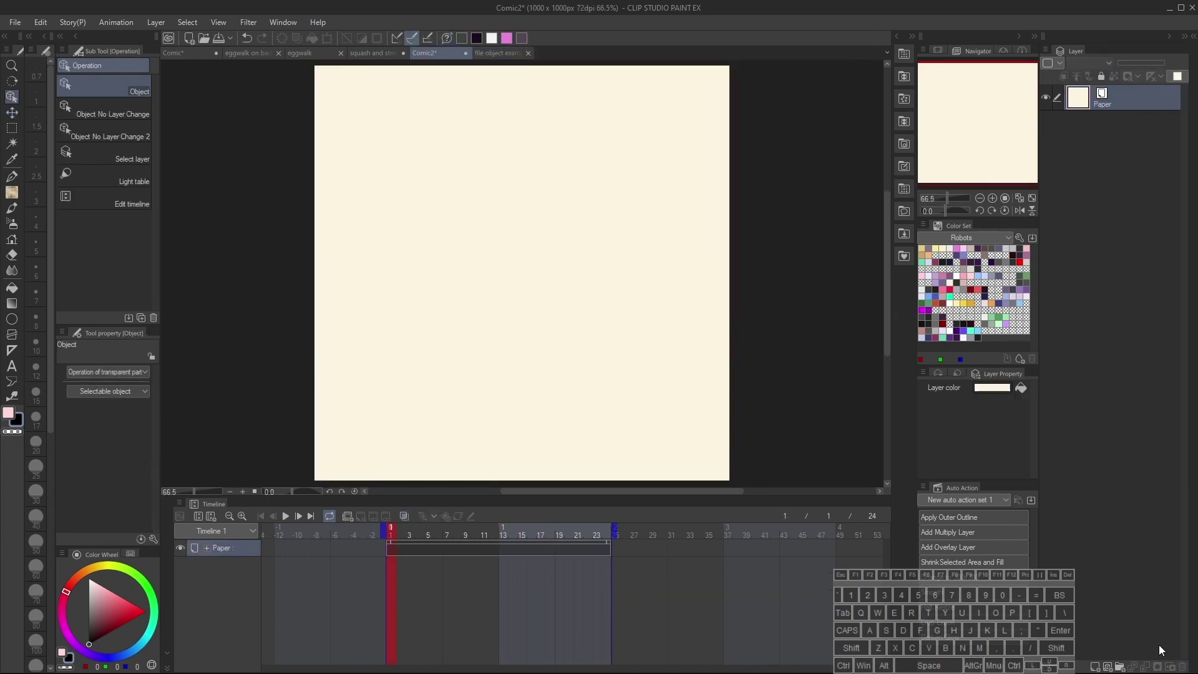
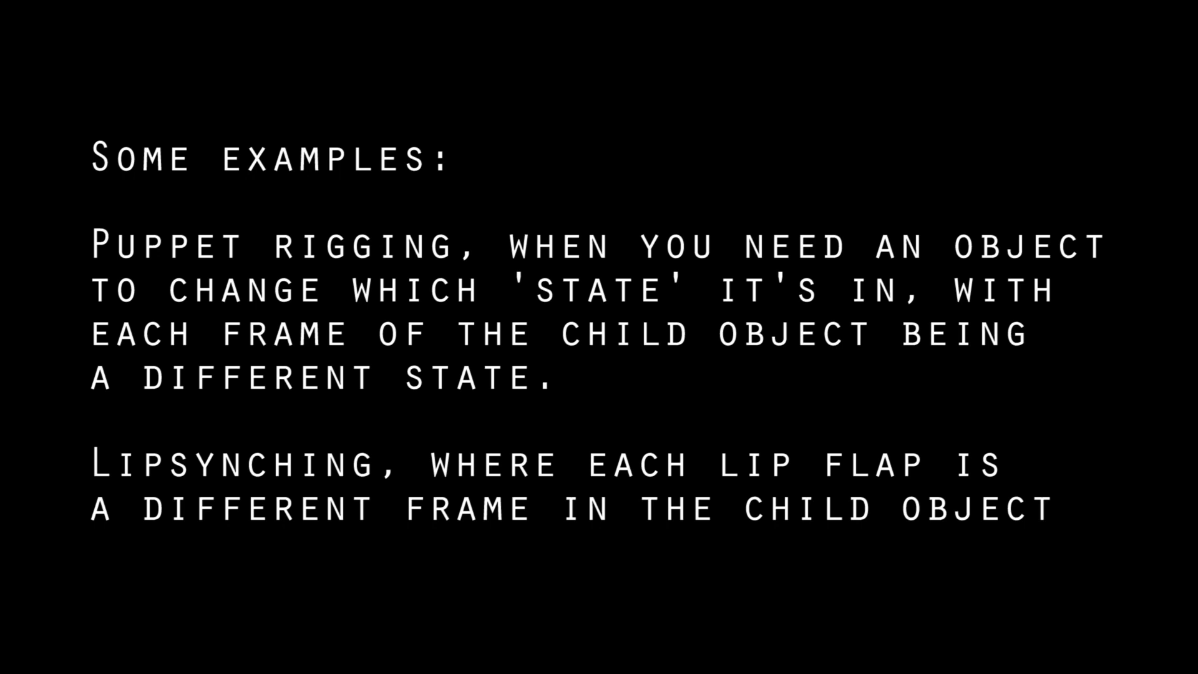
Step: Bring up the onion skin settings for Hiro's rough-sketch character animation scene
key(ctrl+v)
key(ctrl+v)
key(ctrl+t)
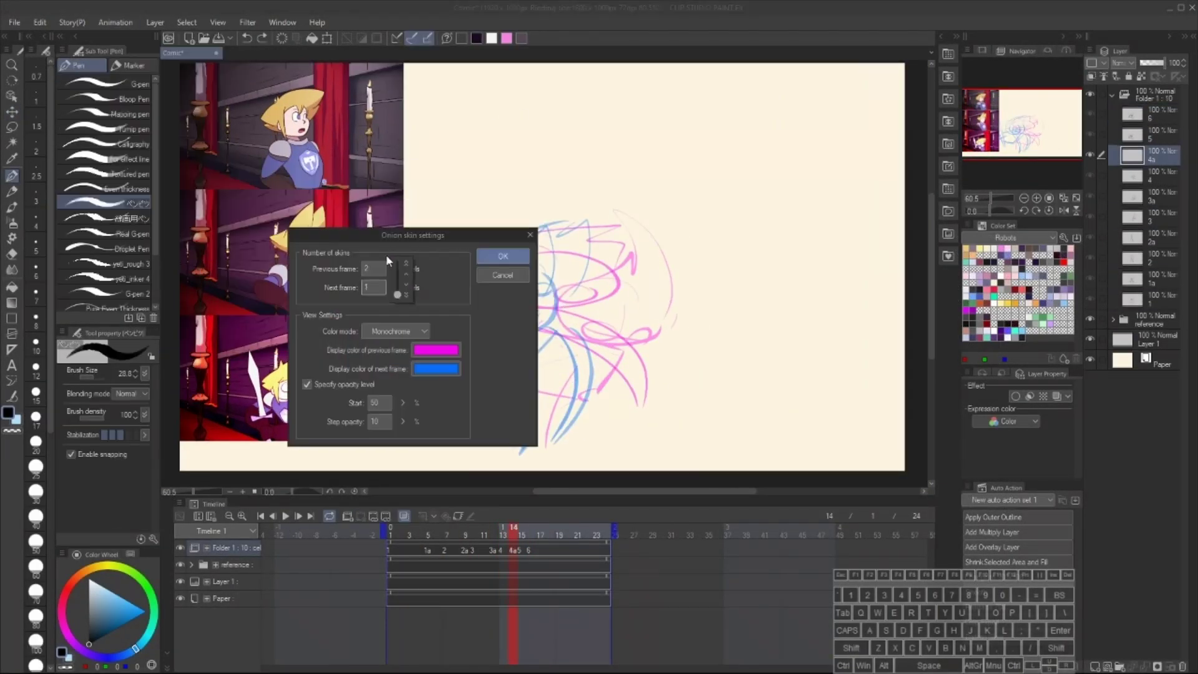
Step: Work the blond knight's rough sketch cels up to clean lineart frames
key(space)
key(ctrl+z)
key(space)
key(.)
key(space)
key(alt+Delete)
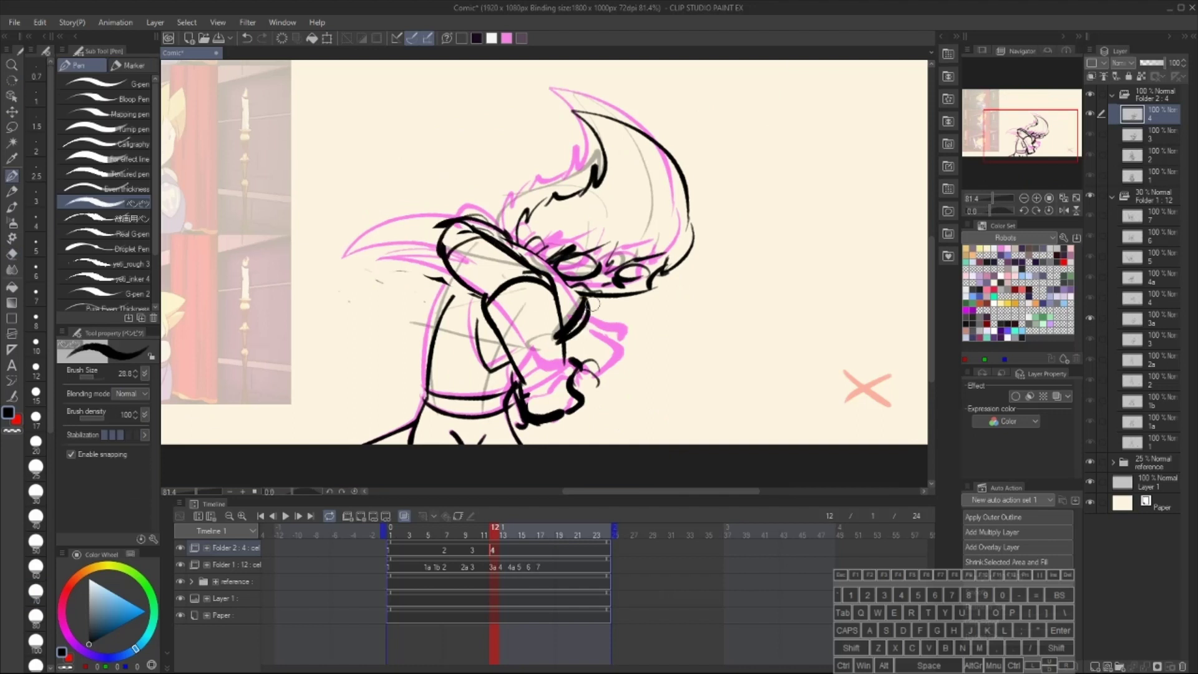
key(e)
key(space)
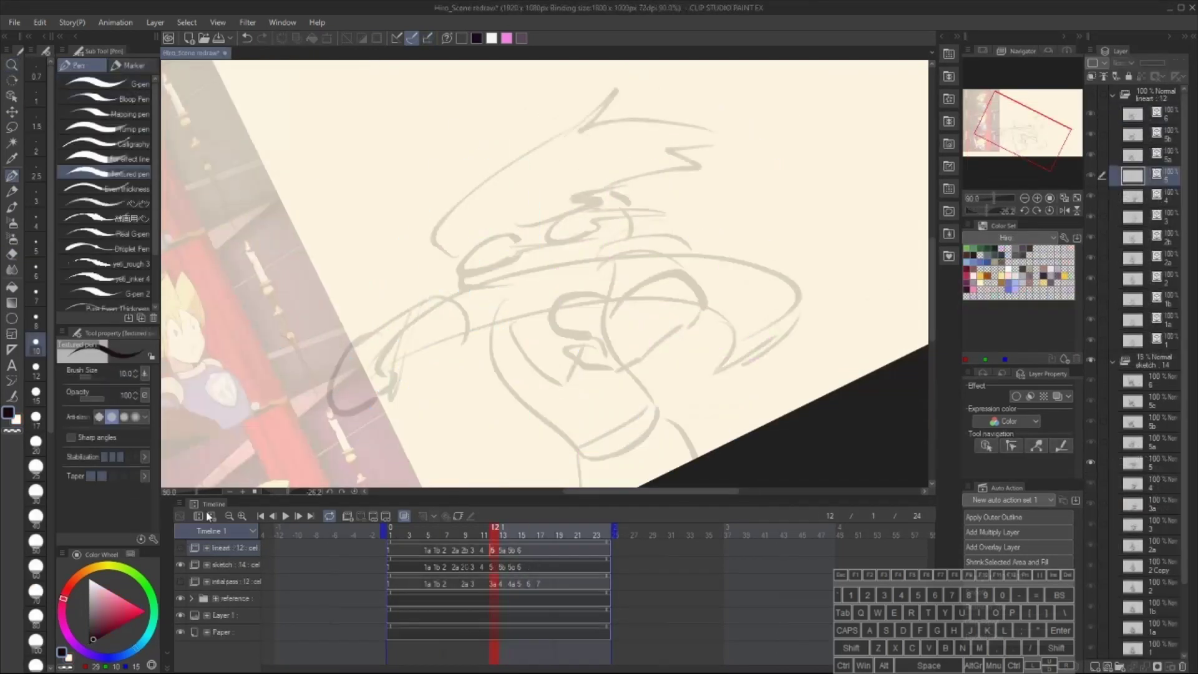
key(ctrl+e)
key(z)
Step: Fill flat colours and shading on the knight's frames and reshape the sleeve vector line
key(space)
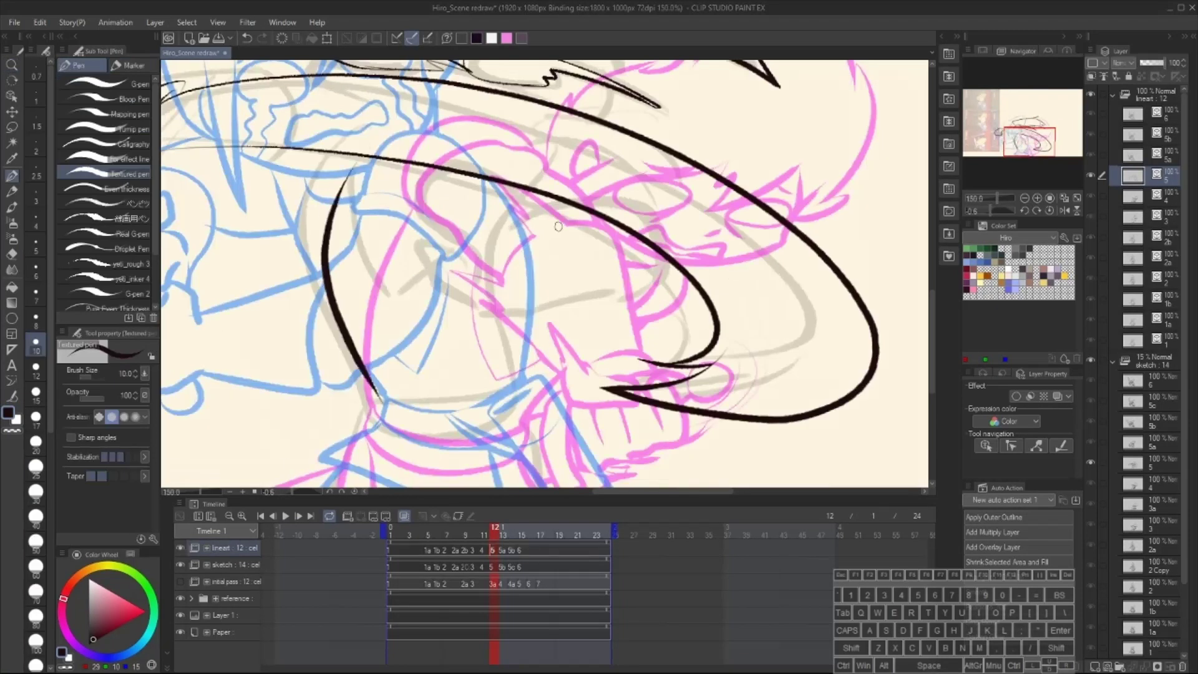
key(space)
key(y)
key(.)
key(space)
key(space)
key(space)
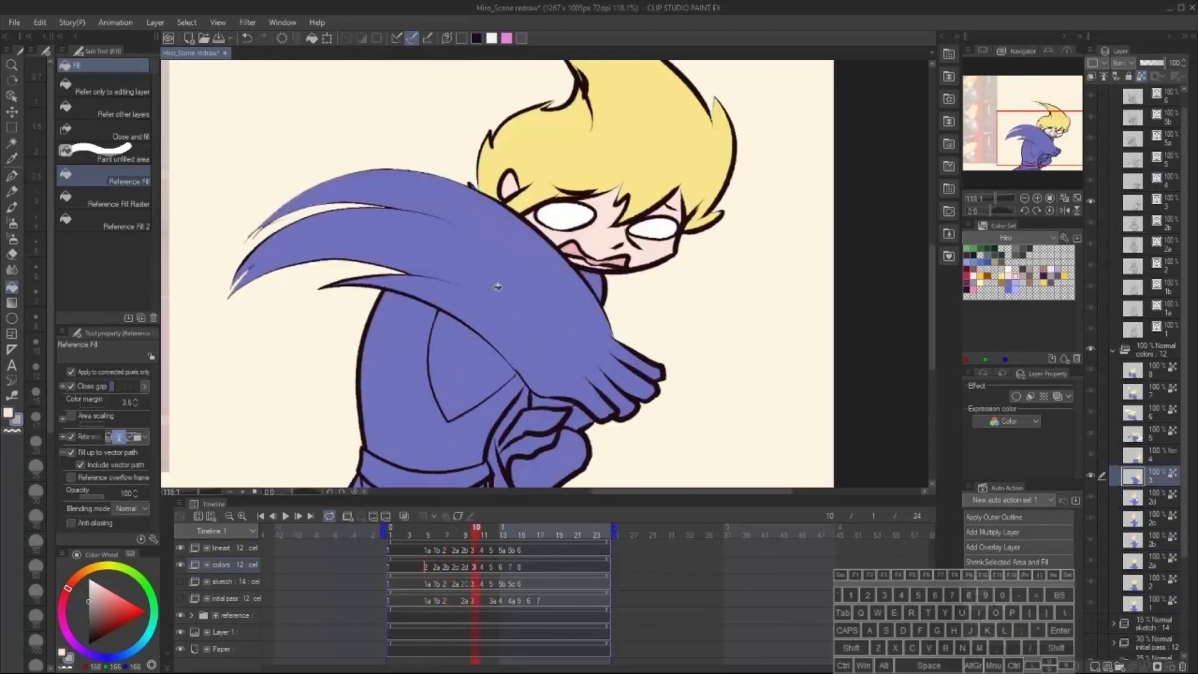
key(space)
key(e)
key(space)
key(ctrl+z)
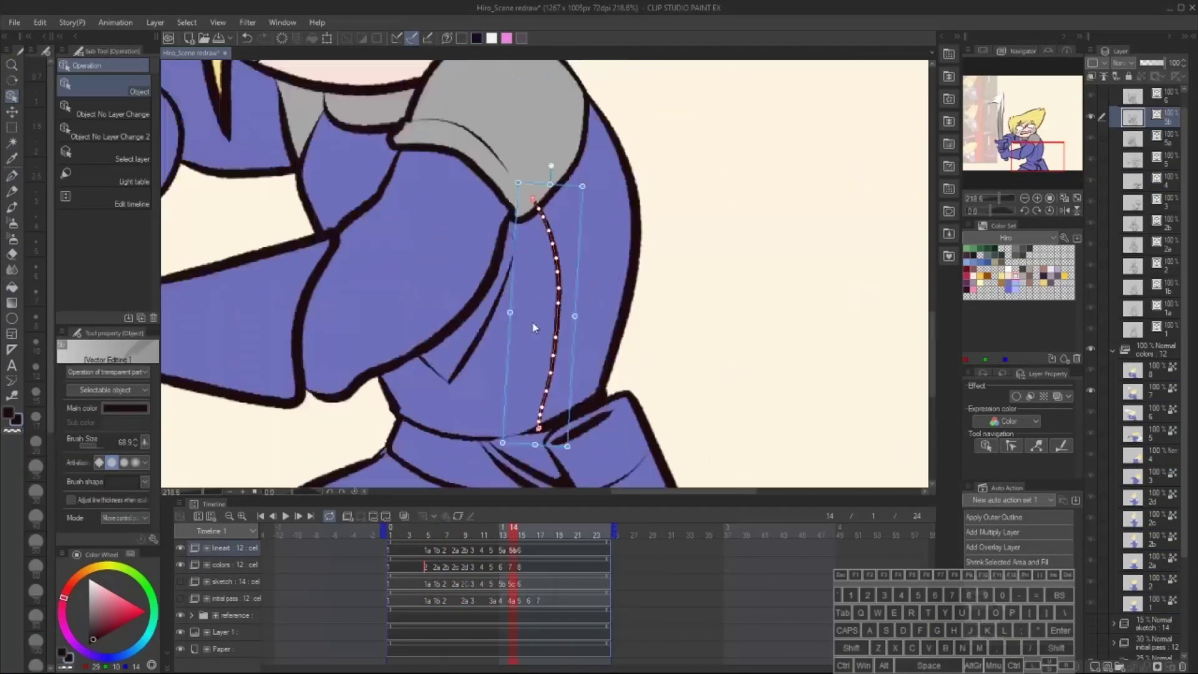